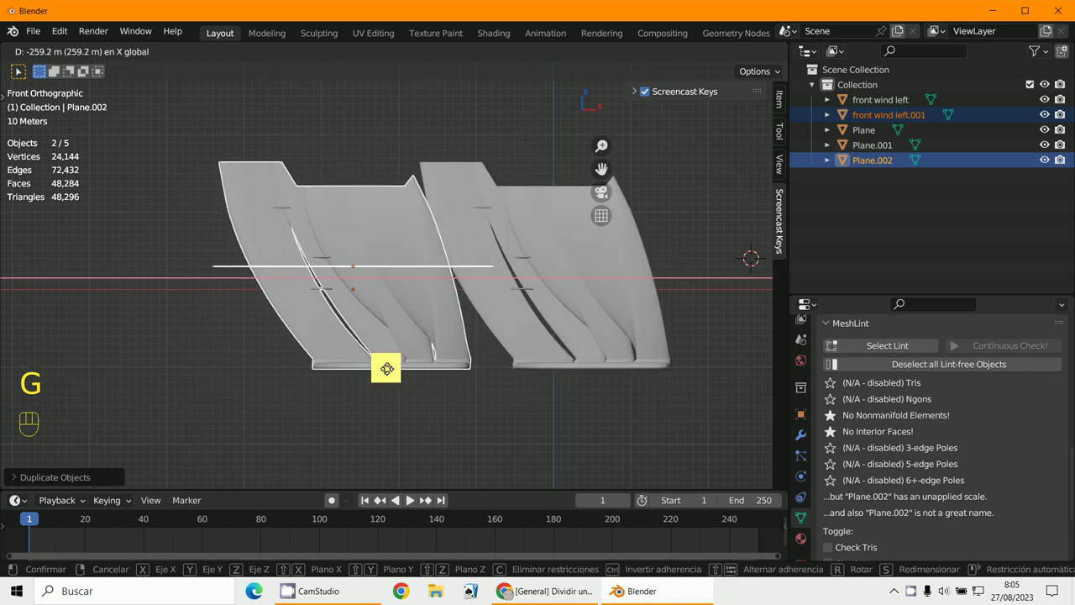
# Step: Orbit the view to see the wing assembly in perspective
pyautogui.moveTo(430, 387); pyautogui.dragTo(616, 302)
# Step: Select Plane.001 and extrude its face about -89.7 m straight down along Z into a block
pyautogui.click(617, 303)
pyautogui.moveTo(617, 302); pyautogui.dragTo(70, 56)
pyautogui.moveTo(69, 55); pyautogui.dragTo(554, 272)
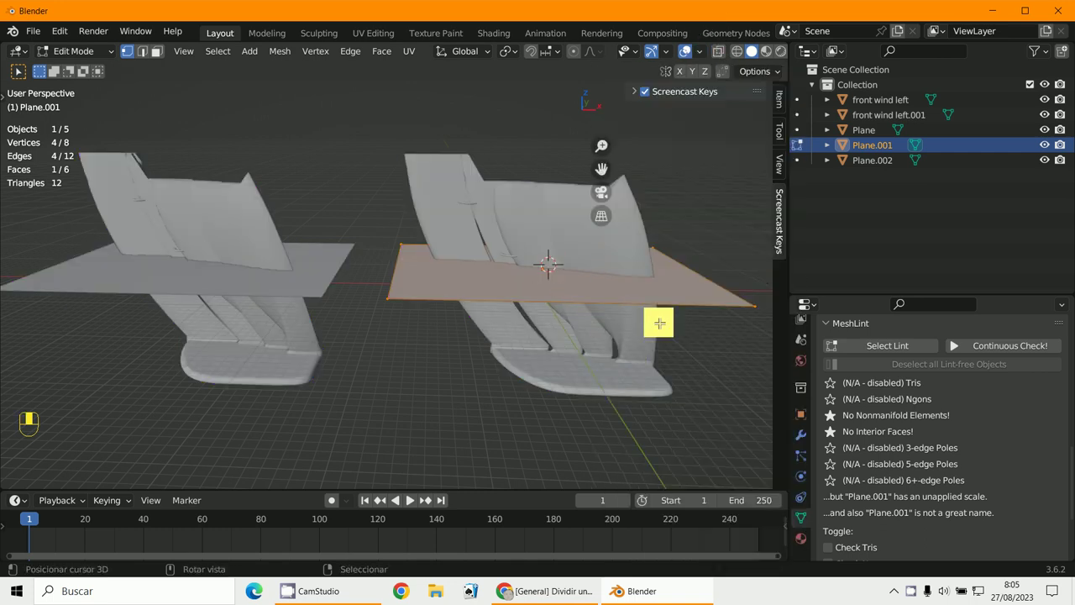
pyautogui.press('e')
pyautogui.press('g')
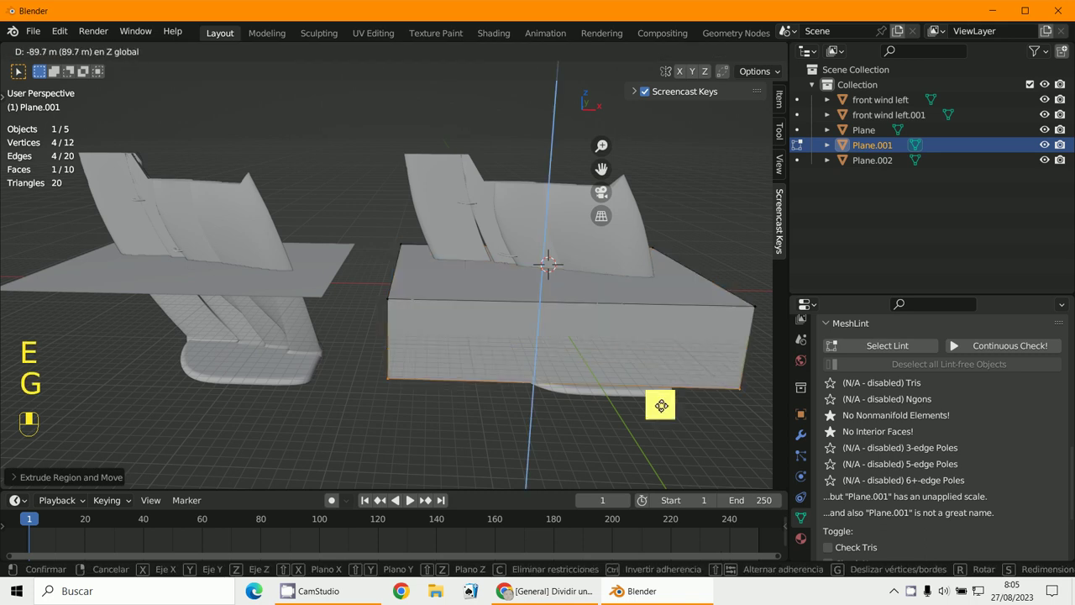